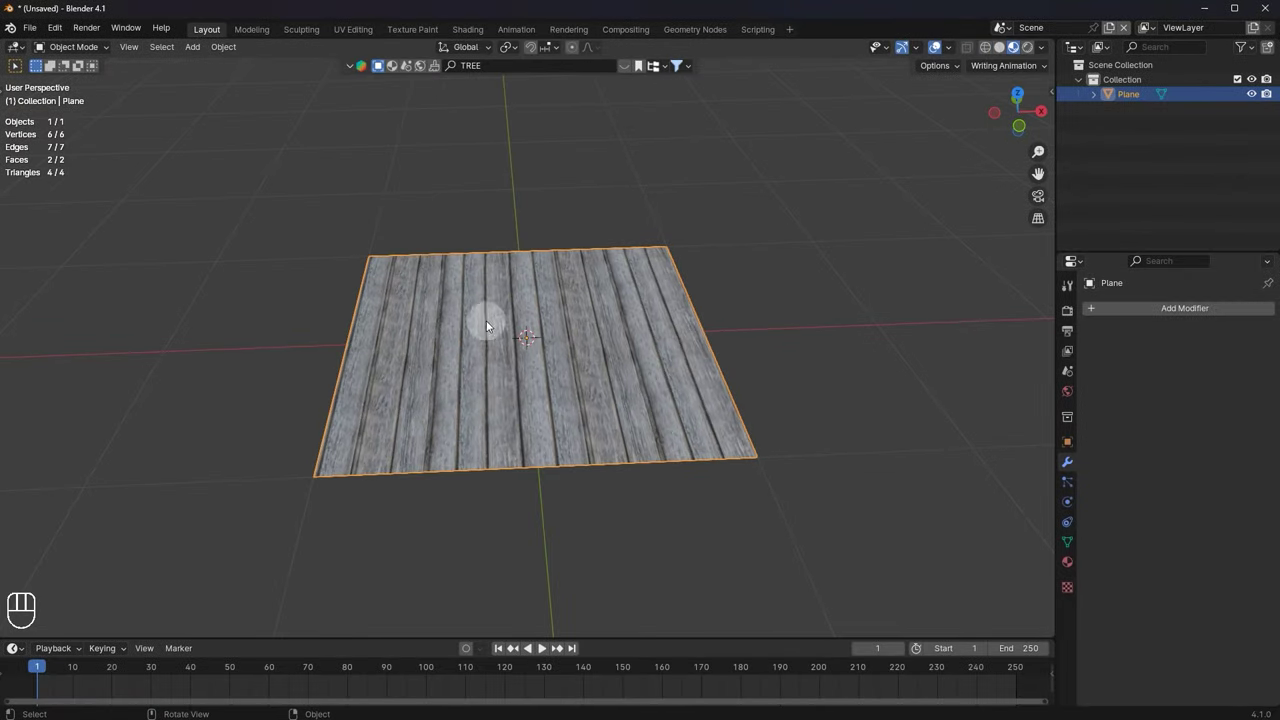
# Step: Try extending the plane's edge in Edit Mode, then undo the stretched extensions and exit
pyautogui.click(800, 311)
pyautogui.press('Tab')
pyautogui.press('g')
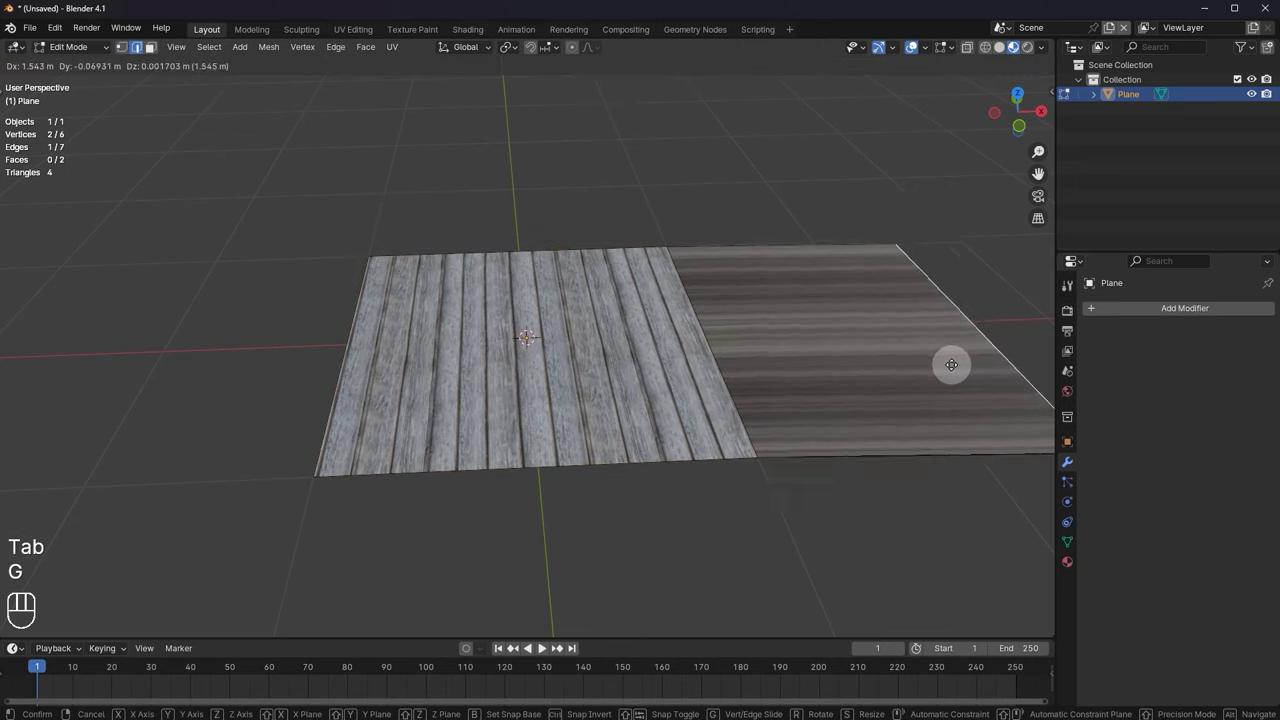
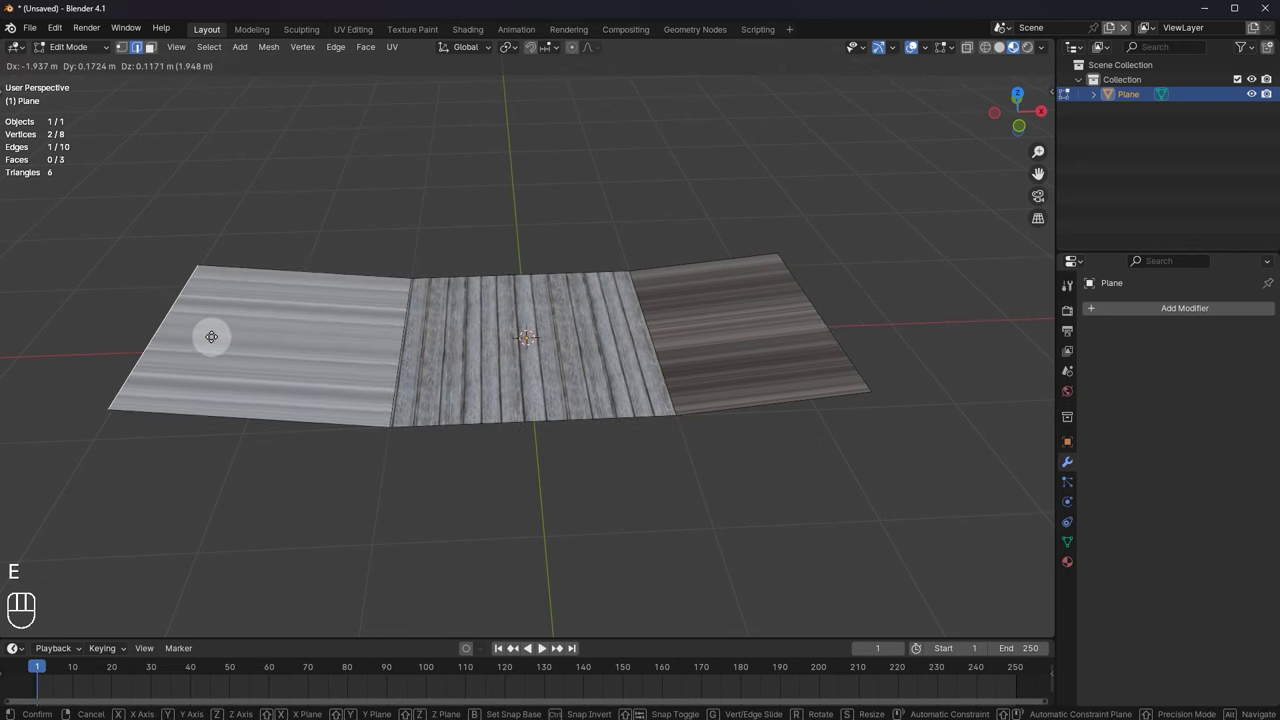
pyautogui.press('ctrl+z')
pyautogui.press('ctrl+z')
pyautogui.press('ctrl+z')
pyautogui.press('ctrl+z')
pyautogui.press('ctrl+z')
pyautogui.press('Tab')
pyautogui.middleClick(585, 360)
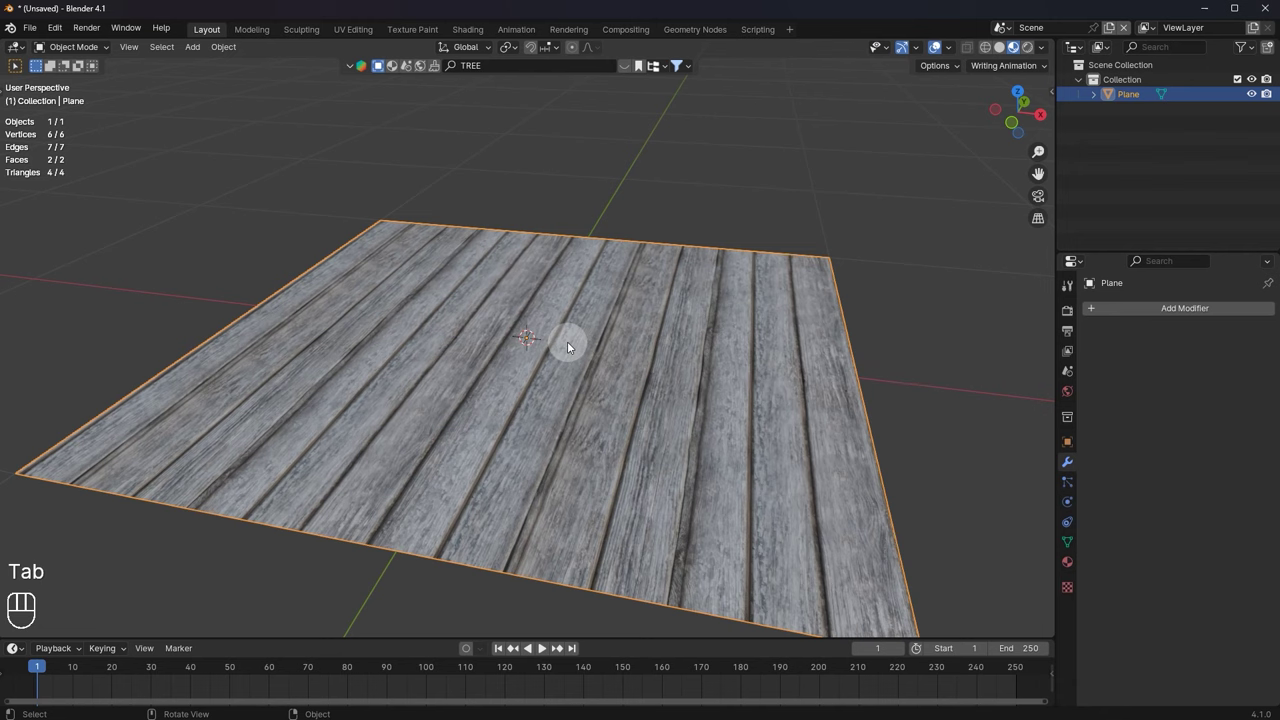
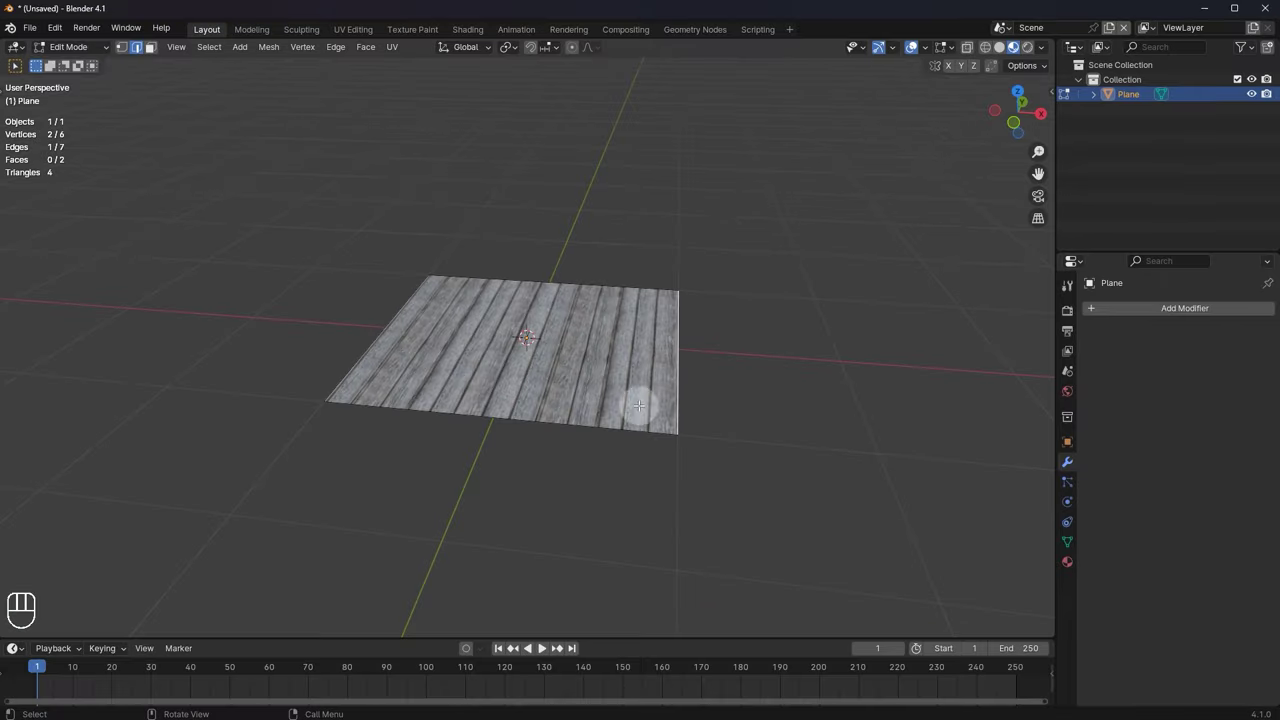
# Step: Extend the plane from its right edge and extrude a third face so the planks continue evenly
pyautogui.press('g')
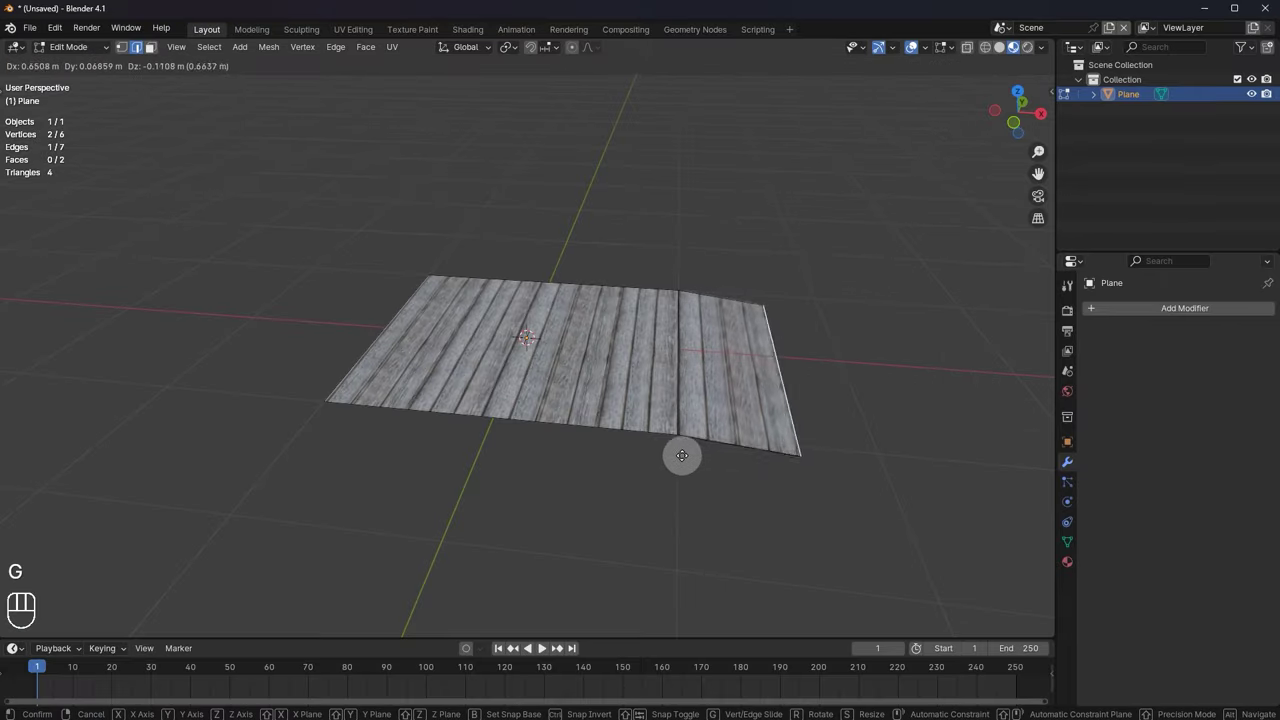
pyautogui.press('e')
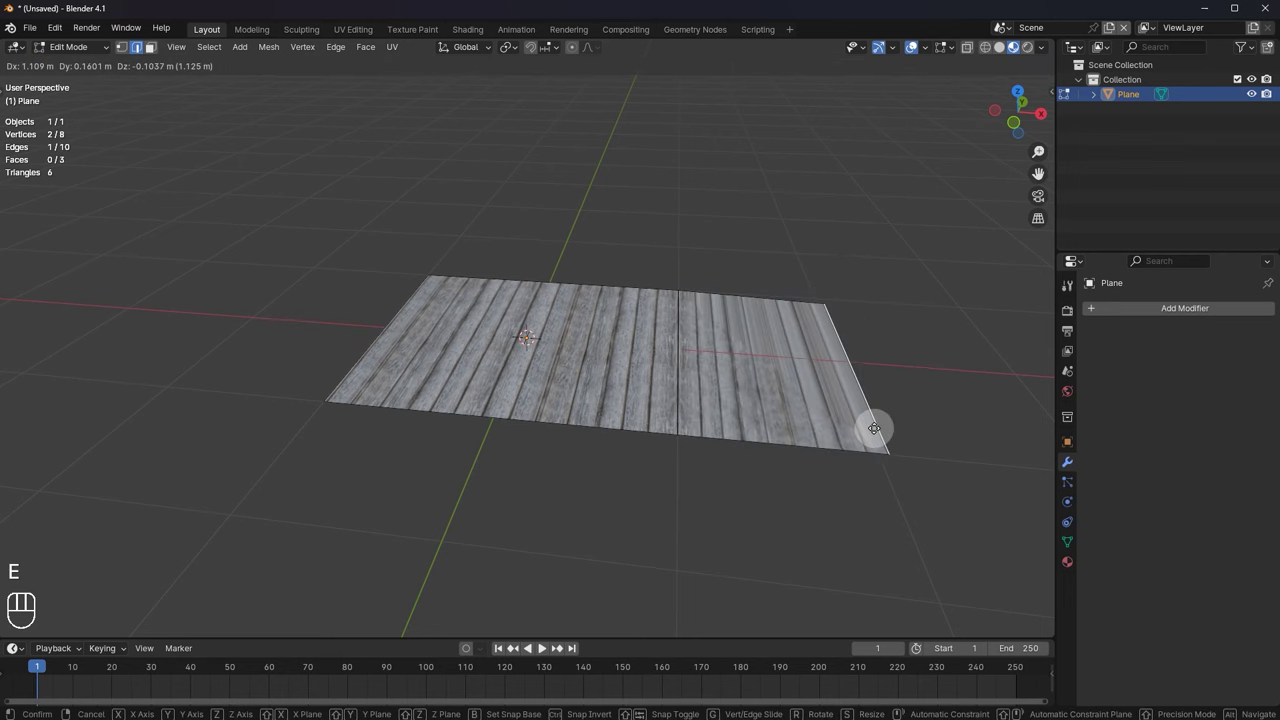
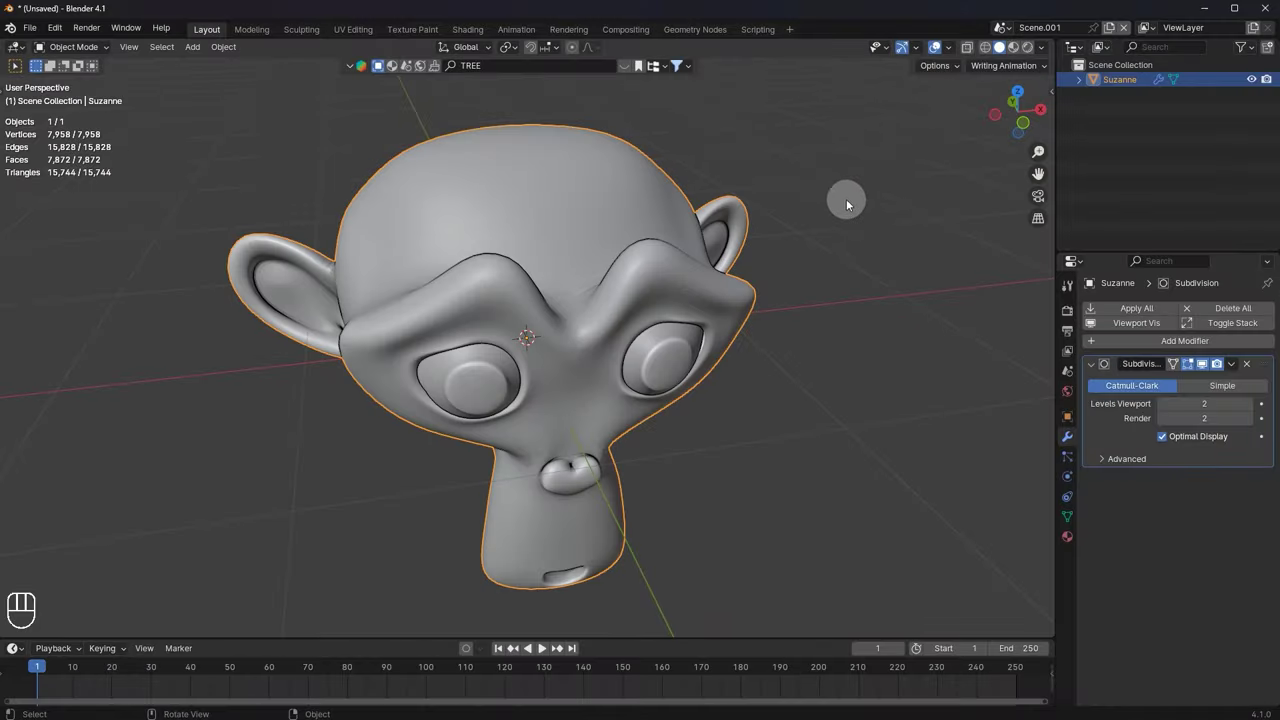
# Step: Orbit the viewport around the subdivided monkey head to view it from the side
pyautogui.moveTo(820, 195); pyautogui.dragTo(813, 169)
pyautogui.moveTo(756, 223); pyautogui.dragTo(655, 221)
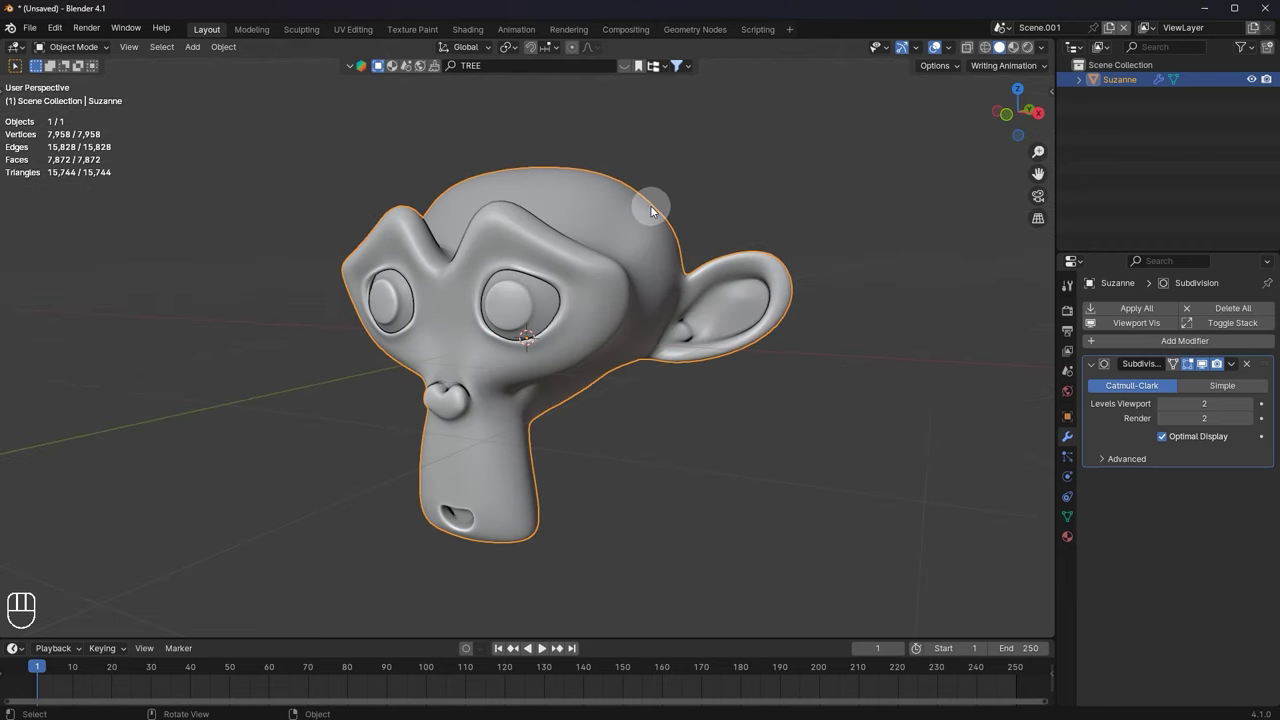
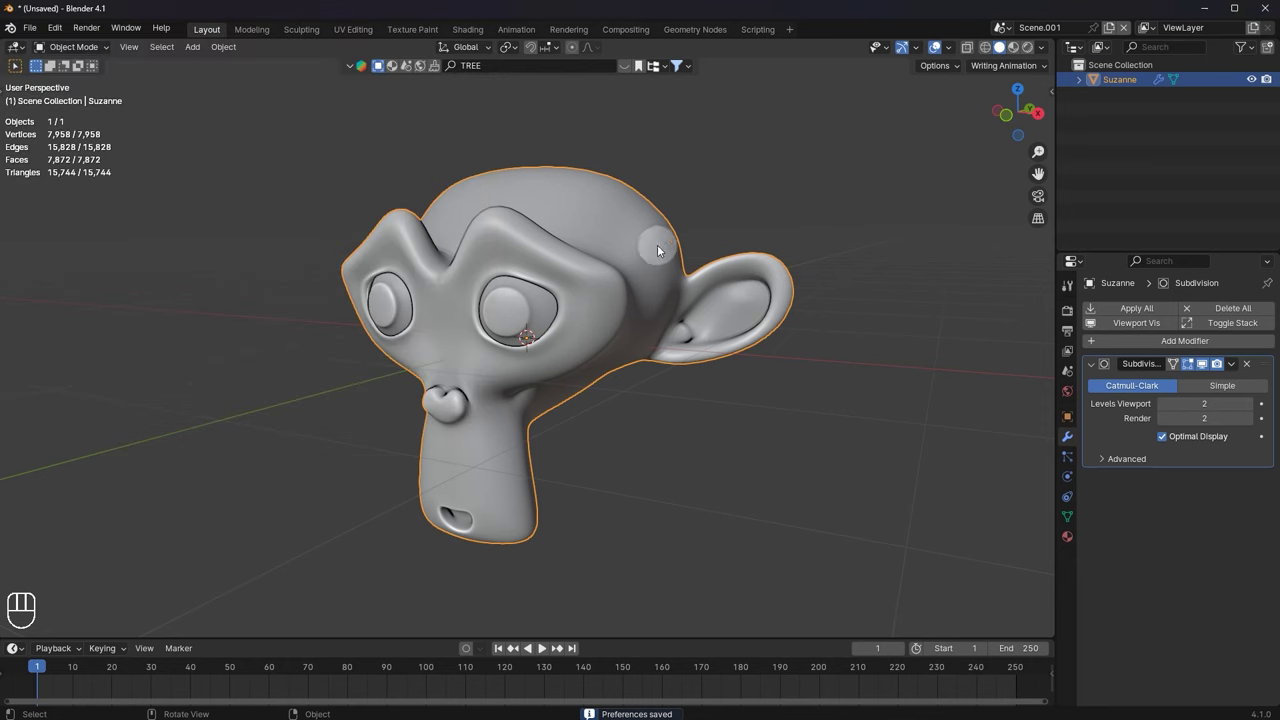
# Step: Show the sidebar and bring up the Real Snow add-on's snow generation settings
pyautogui.press('n')
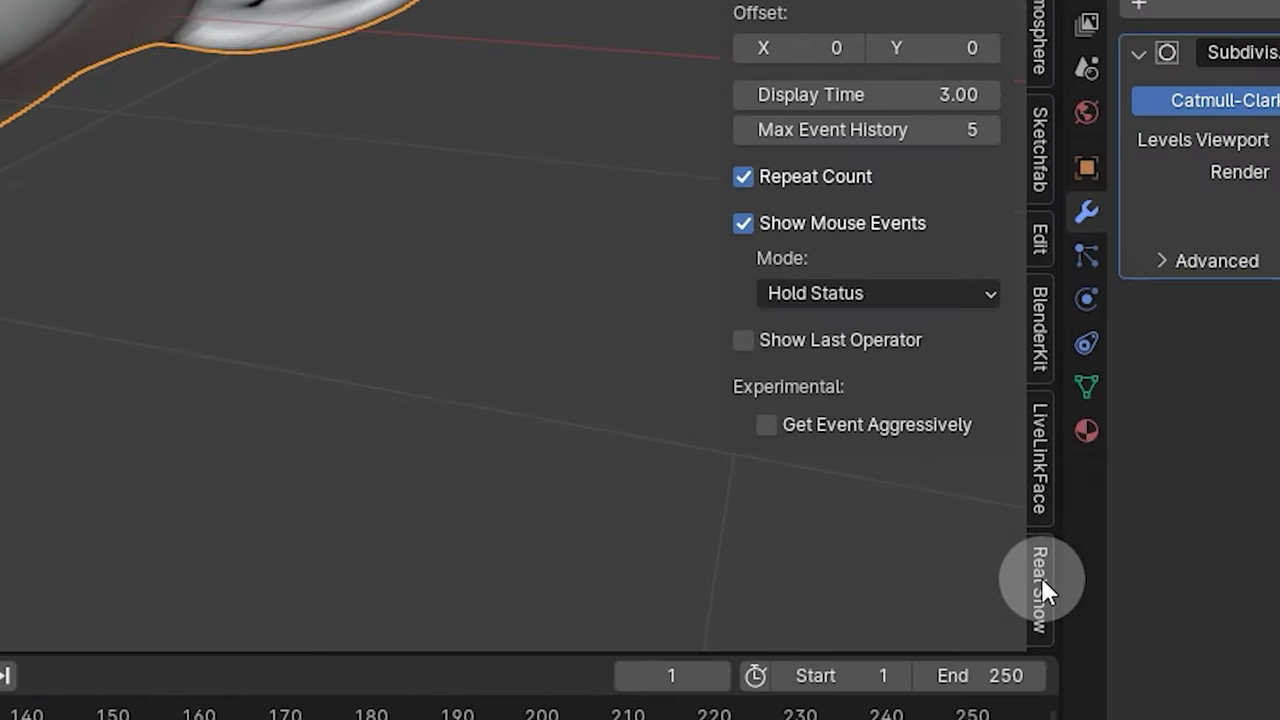
pyautogui.middleClick(627, 307)
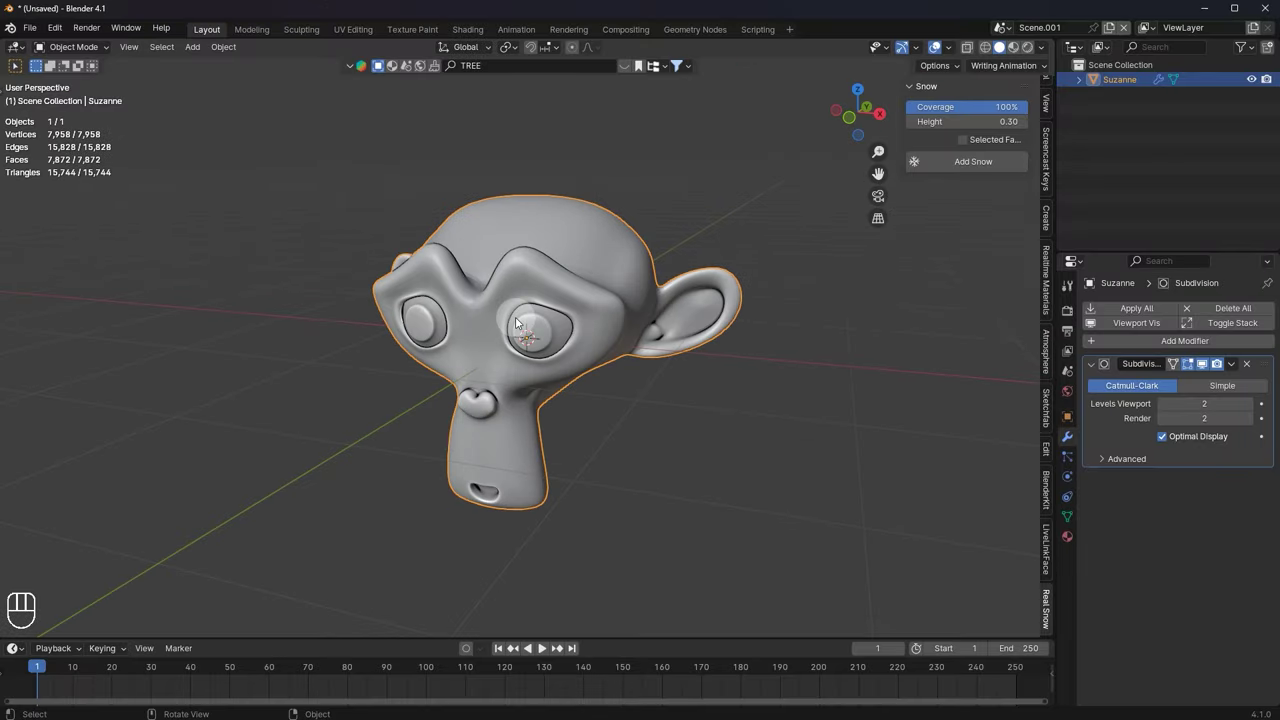
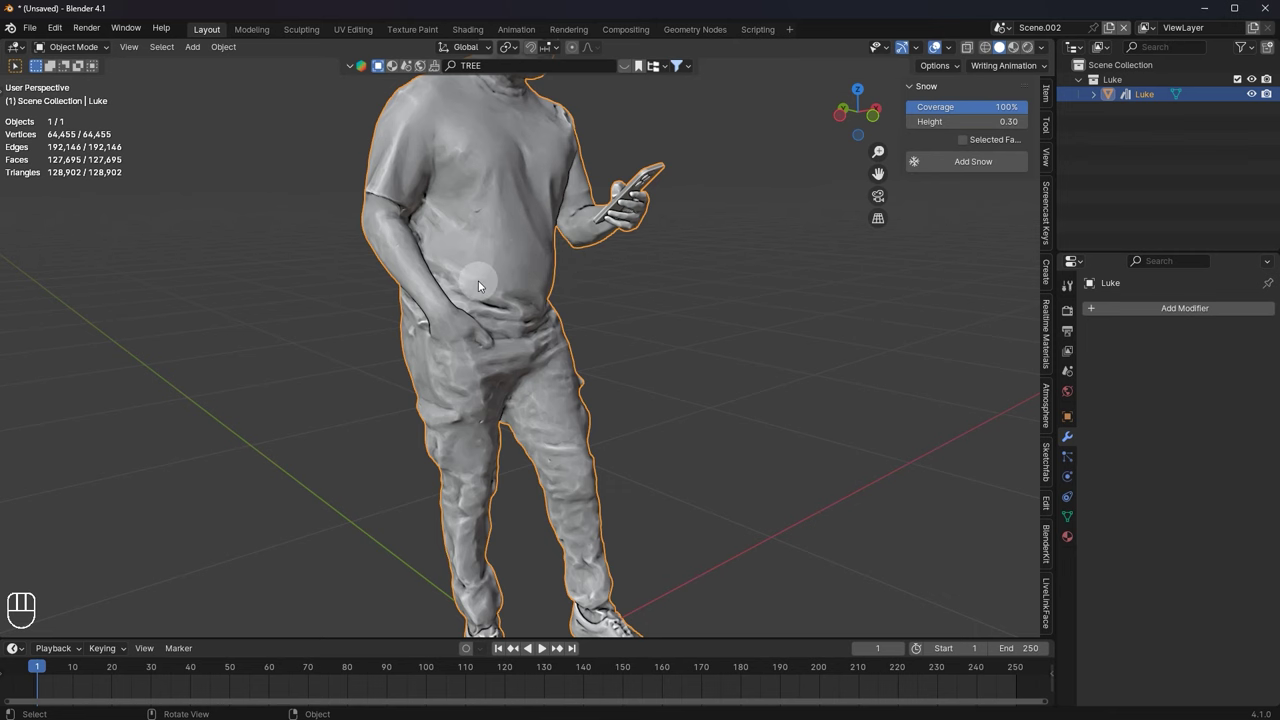
# Step: Zoom out and orbit to see the whole scanned man holding a phone
pyautogui.middleClick(583, 316)
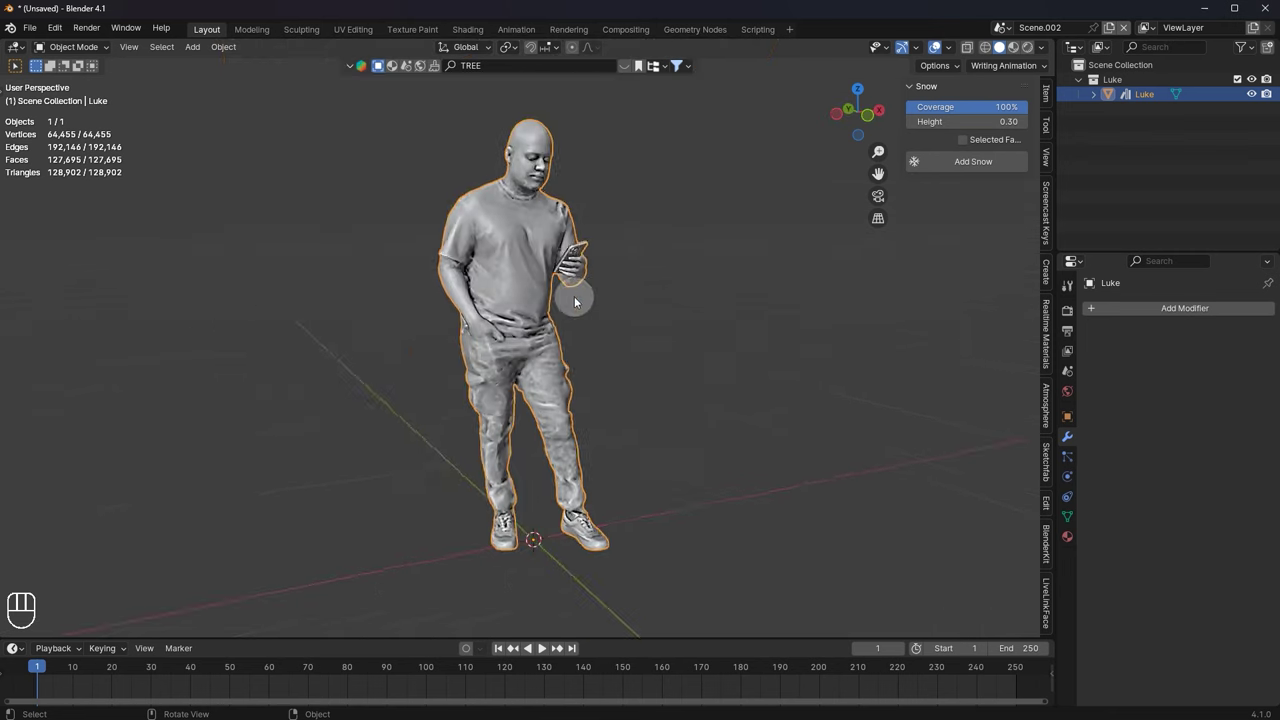
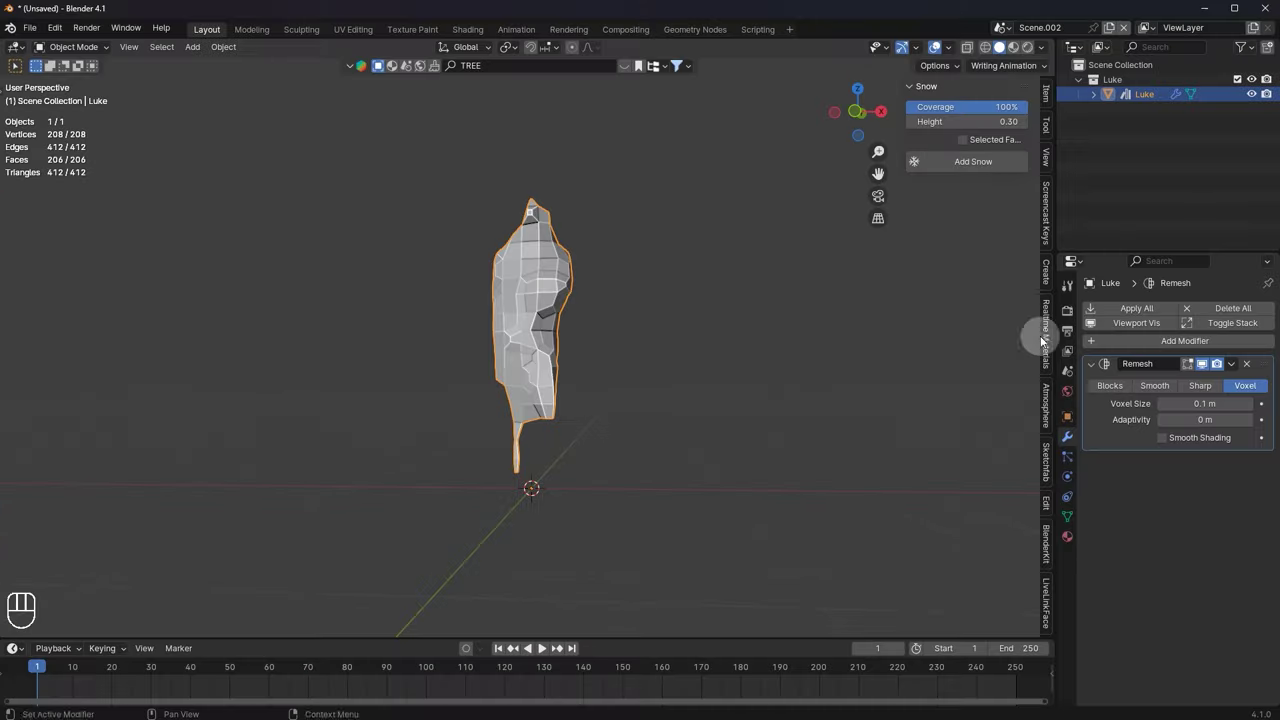
pyautogui.moveTo(539, 324); pyautogui.dragTo(587, 341)
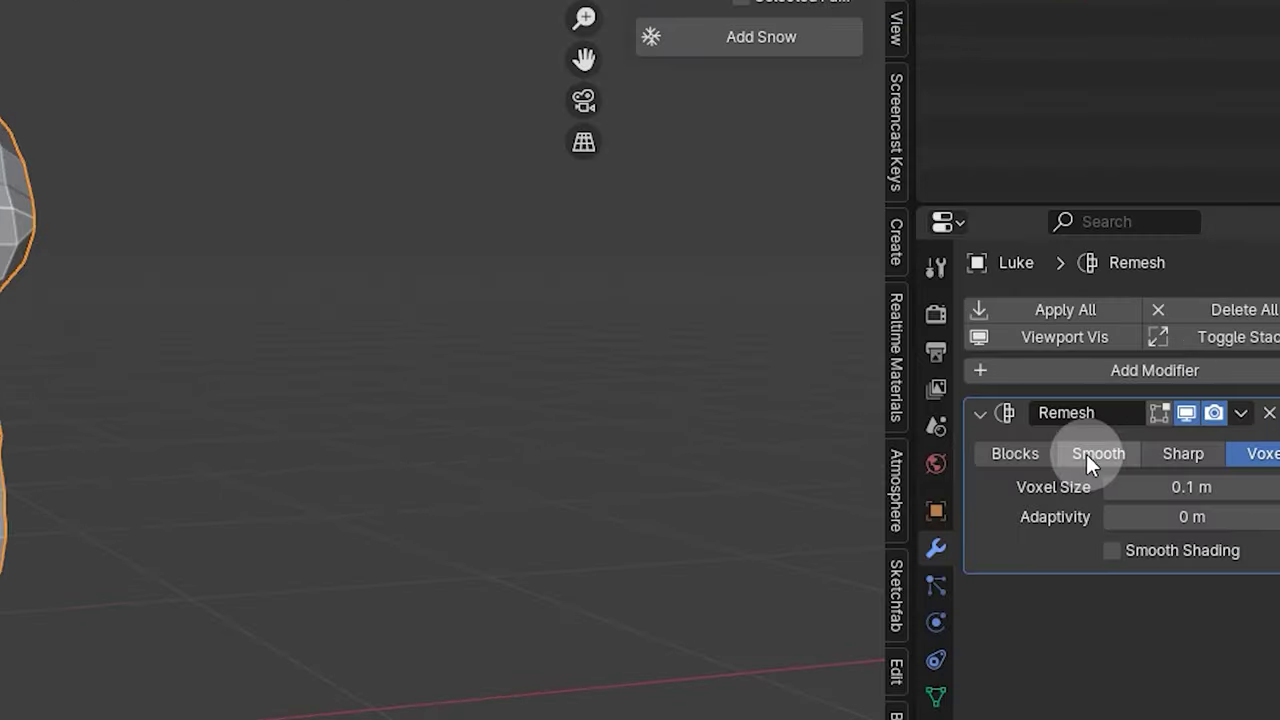
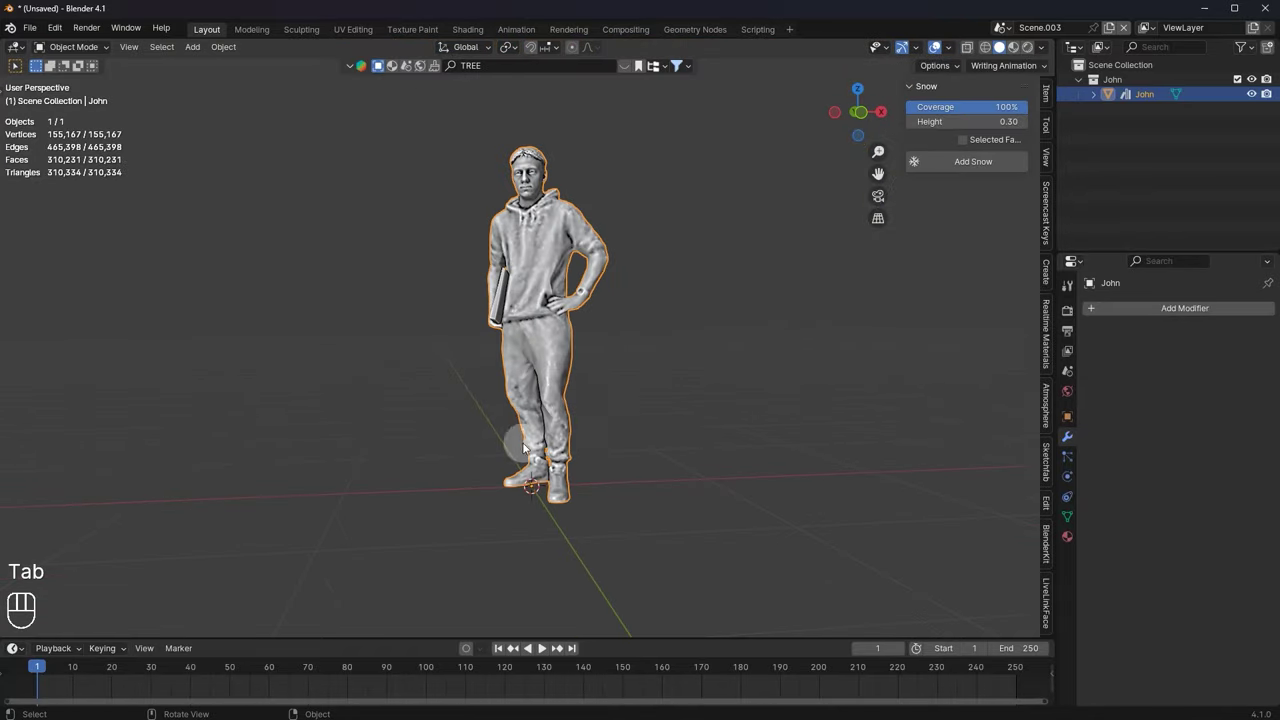
# Step: Orbit the view around the hooded man holding a laptop
pyautogui.middleClick(618, 424)
pyautogui.moveTo(1227, 319); pyautogui.dragTo(994, 340)
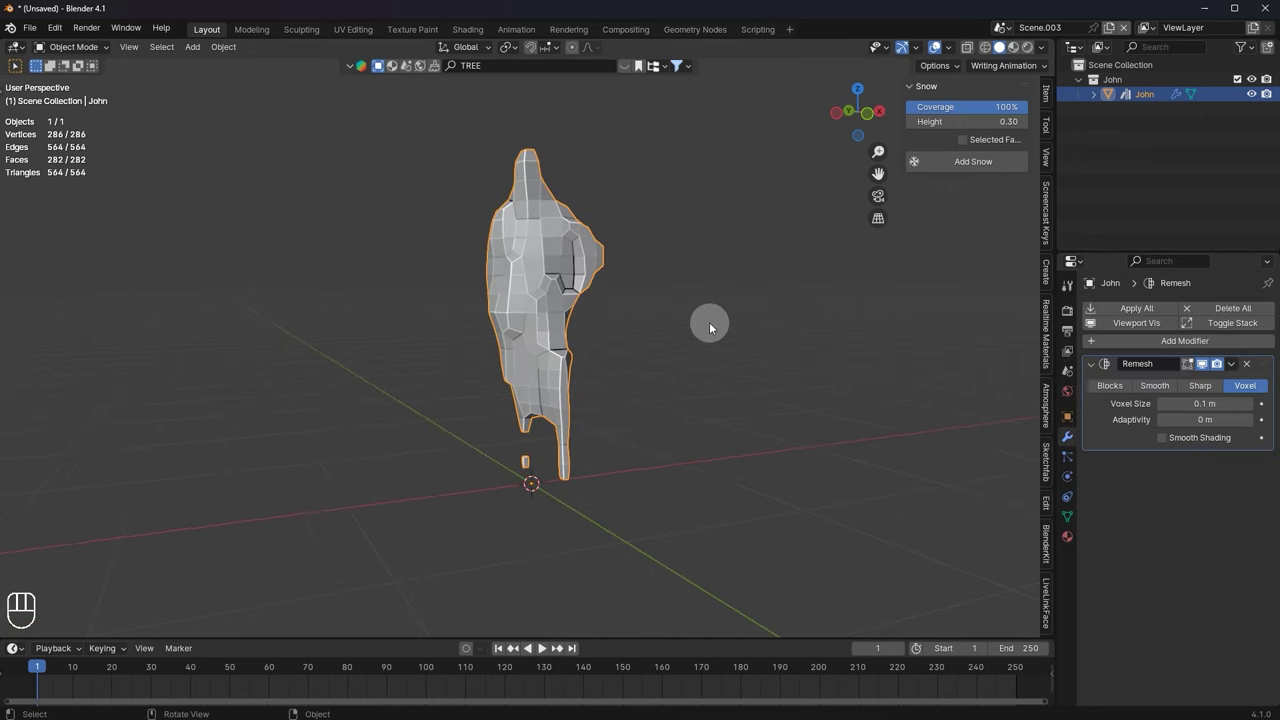
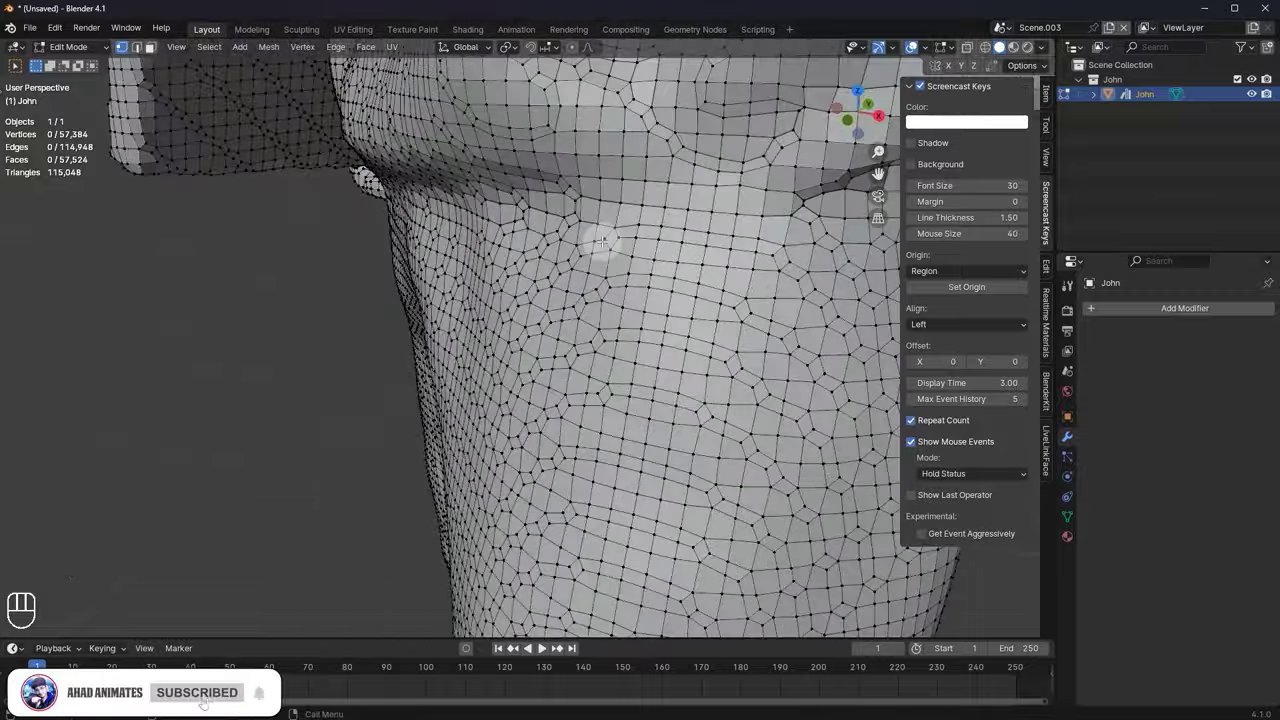
# Step: Enter Edit Mode on the remeshed figure to examine its even quad topology
pyautogui.press('Tab')
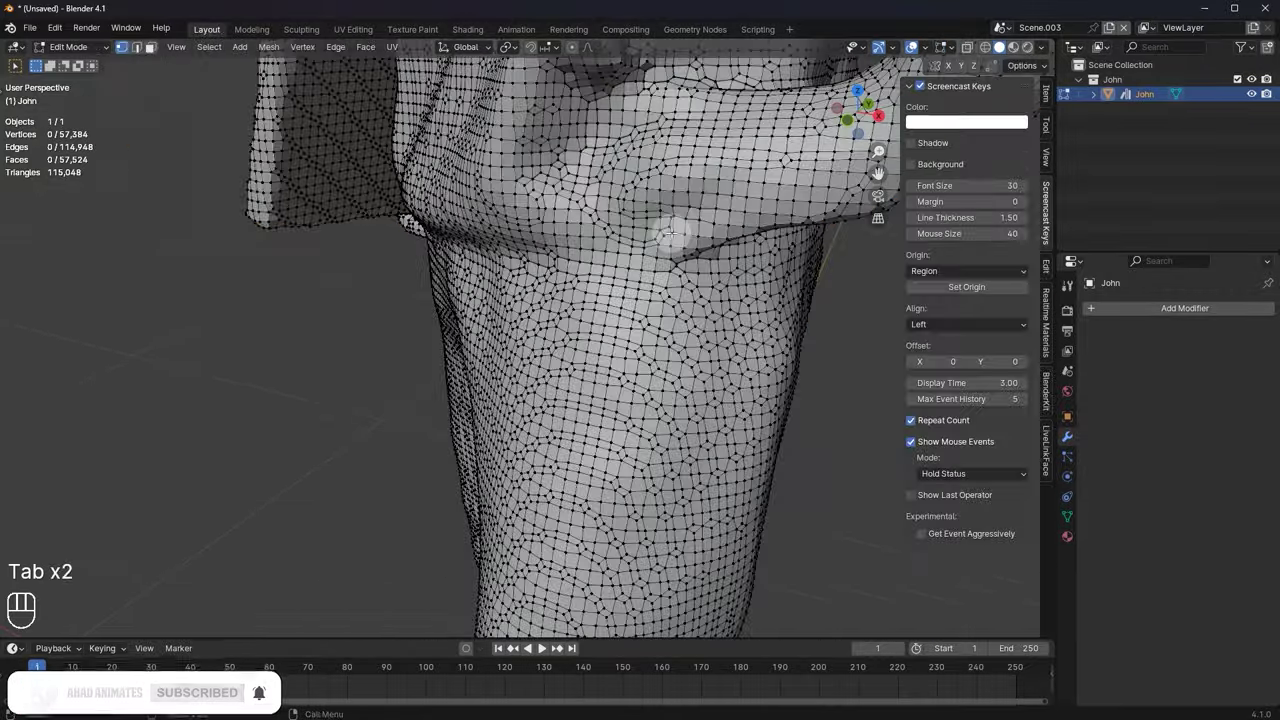
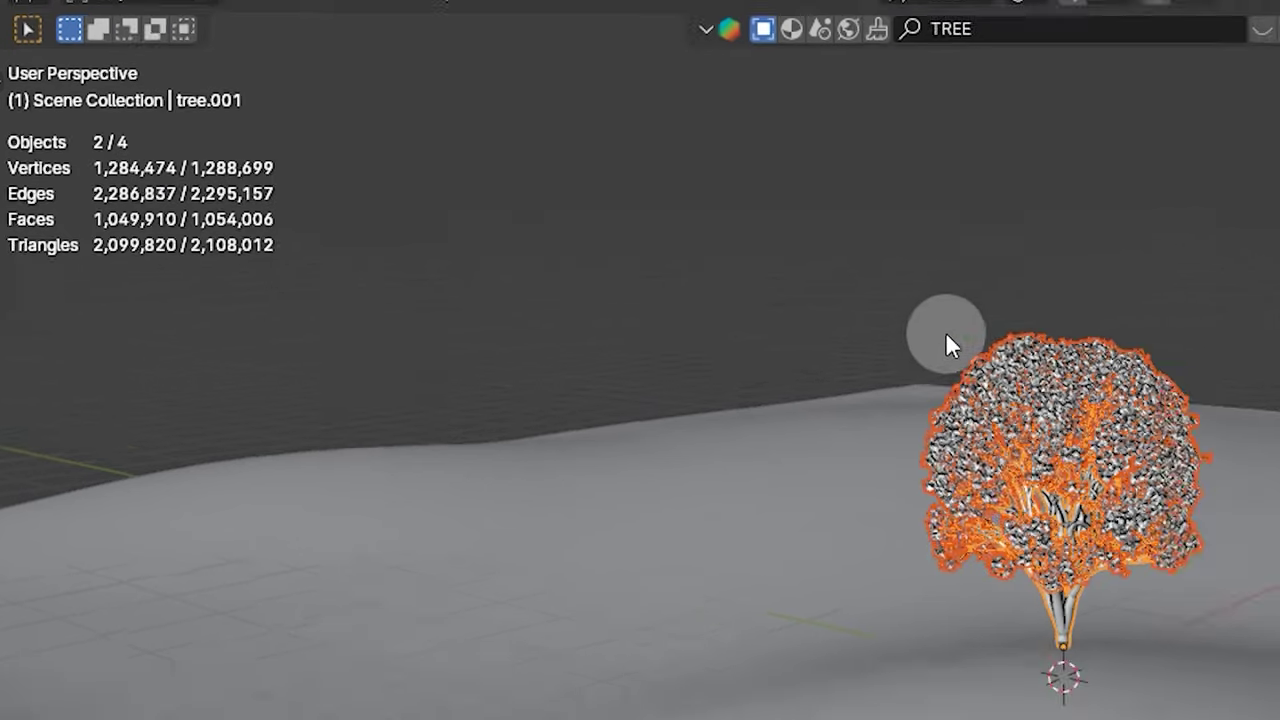
# Step: Undo once, then orbit down to ground level and back up to look over the tree on the terrain
pyautogui.press('ctrl+z')
pyautogui.middleClick(493, 250)
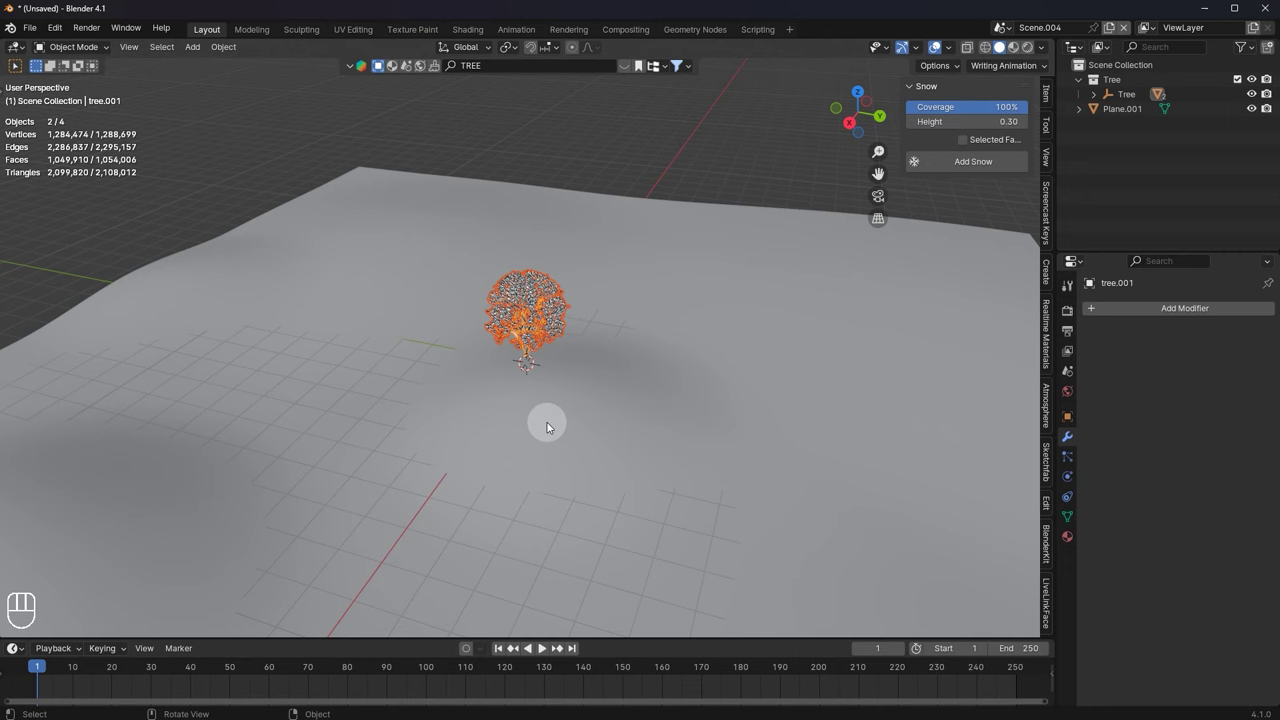
pyautogui.middleClick(647, 380)
pyautogui.middleClick(625, 303)
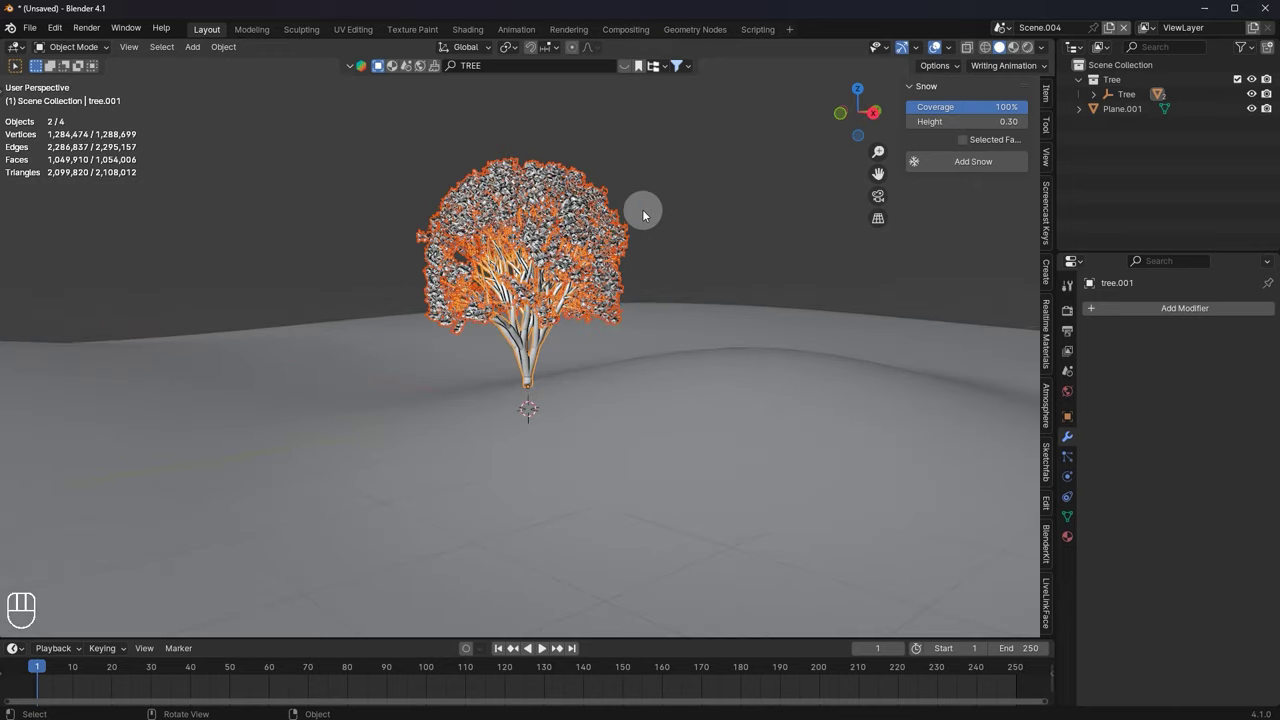
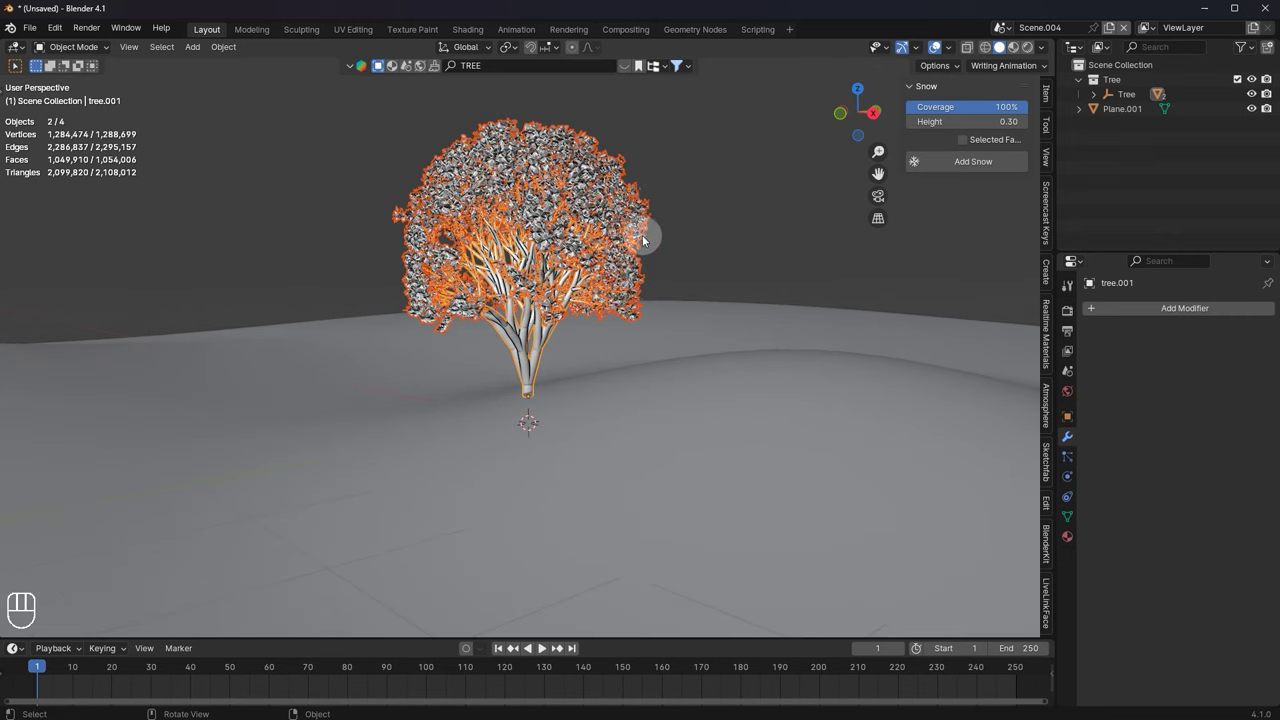
pyautogui.middleClick(680, 291)
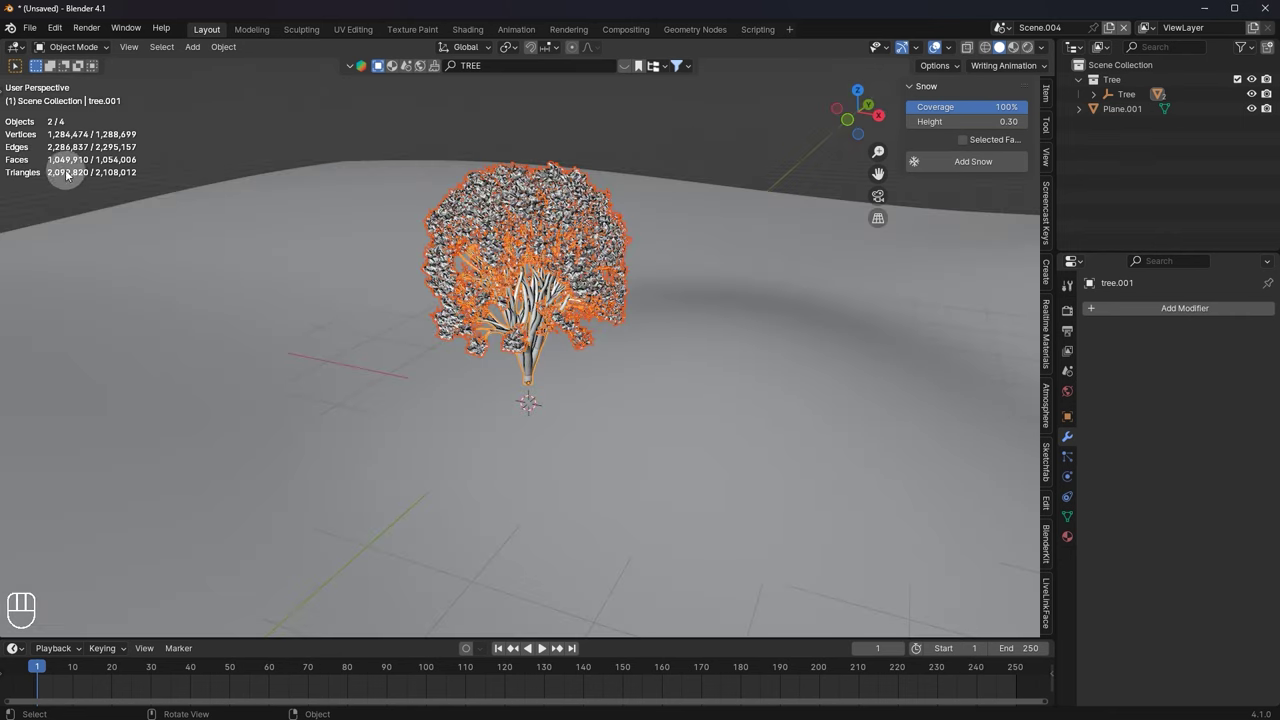
# Step: Duplicate the tree three times with Alt+D so four trees stand across the terrain
pyautogui.press('alt+d')
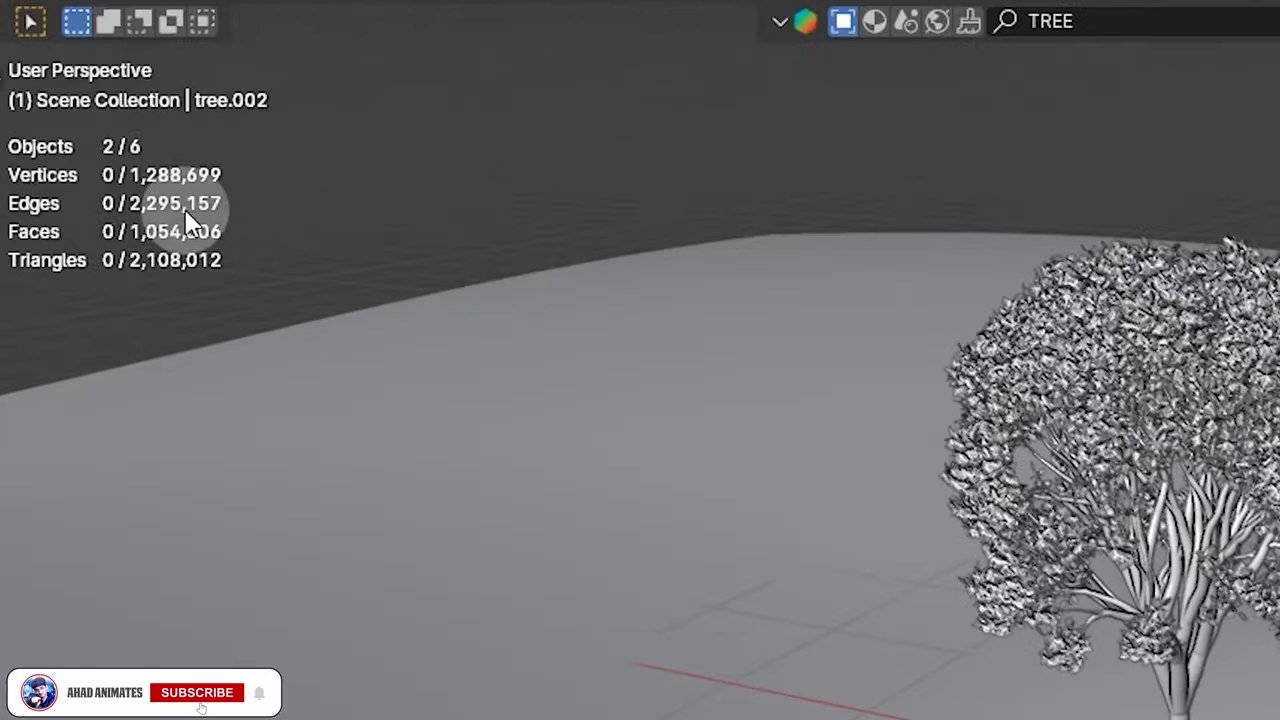
pyautogui.press('alt+d')
pyautogui.press('alt+d')
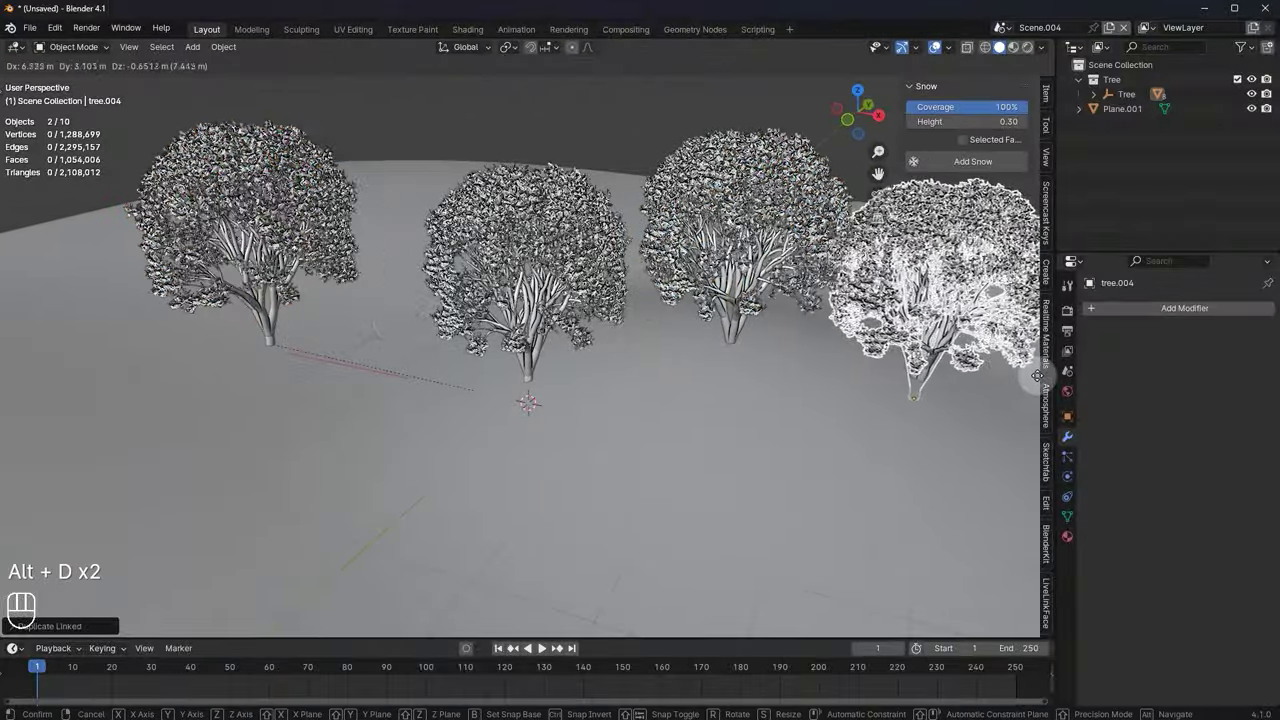
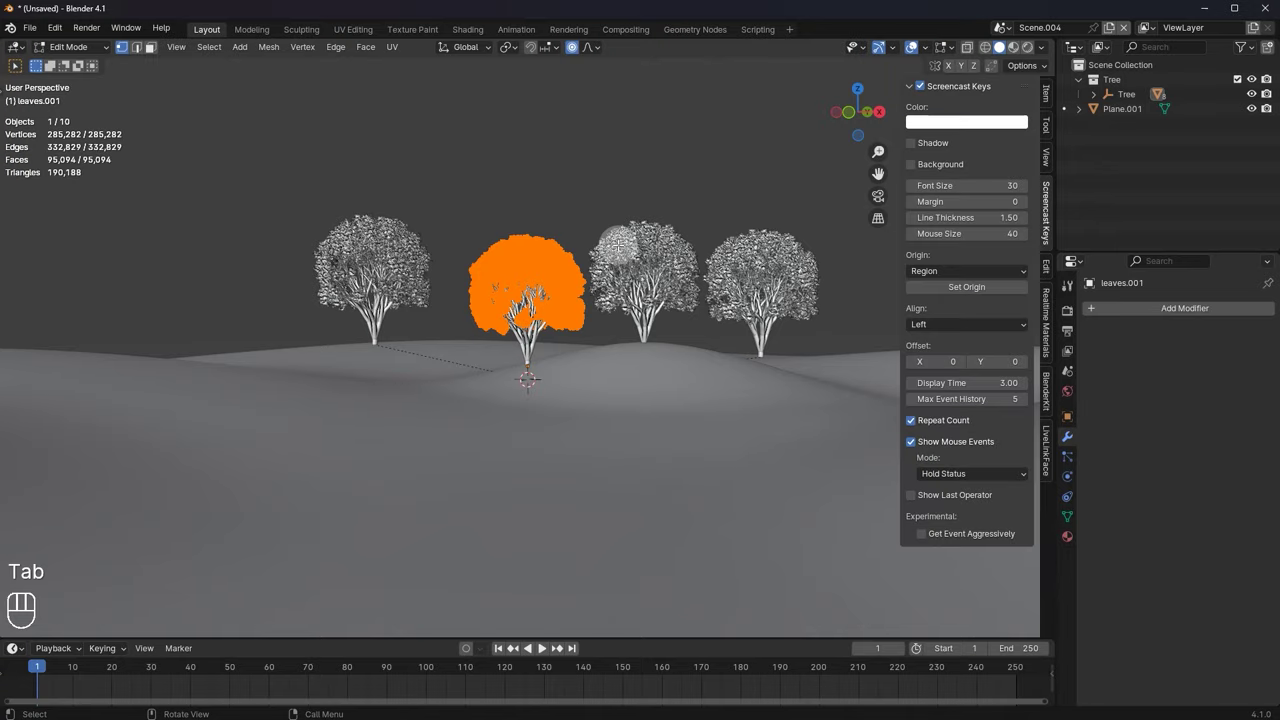
# Step: Start lifting the first tree's leaves upward, cancel the move and leave Edit Mode
pyautogui.press('g')
pyautogui.press('o')
pyautogui.press('g')
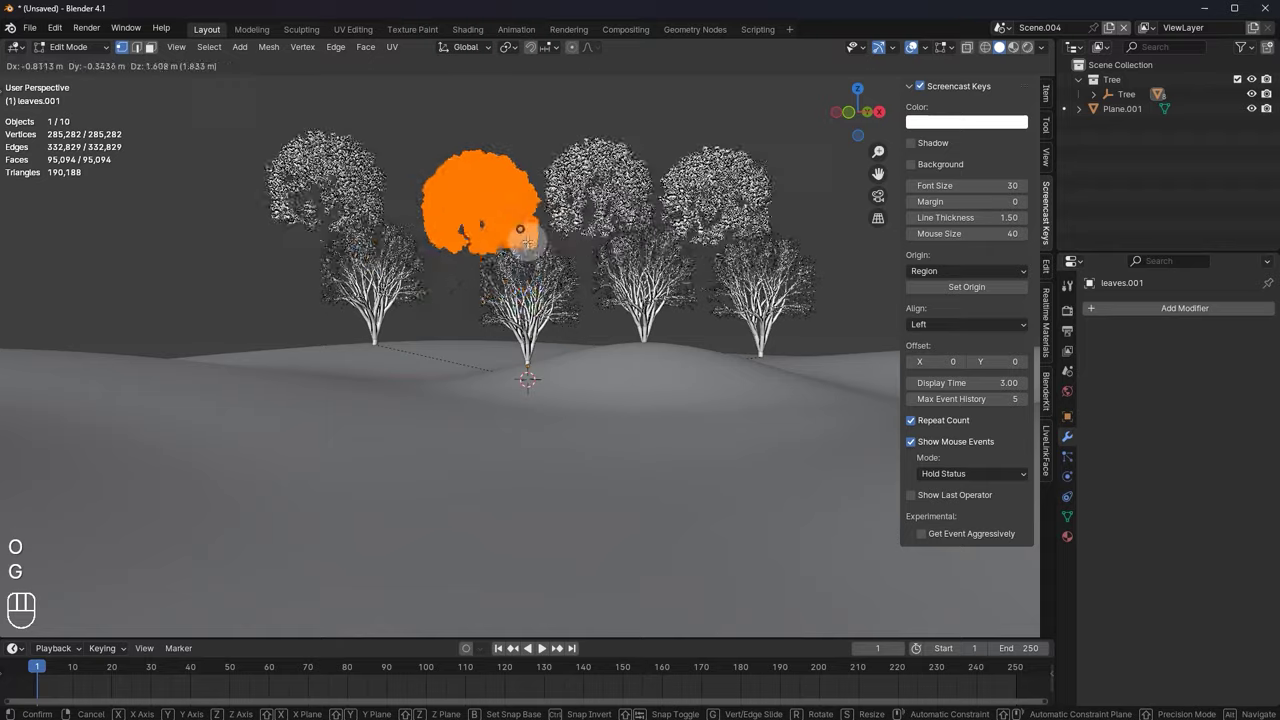
pyautogui.press('g')
pyautogui.press('Tab')
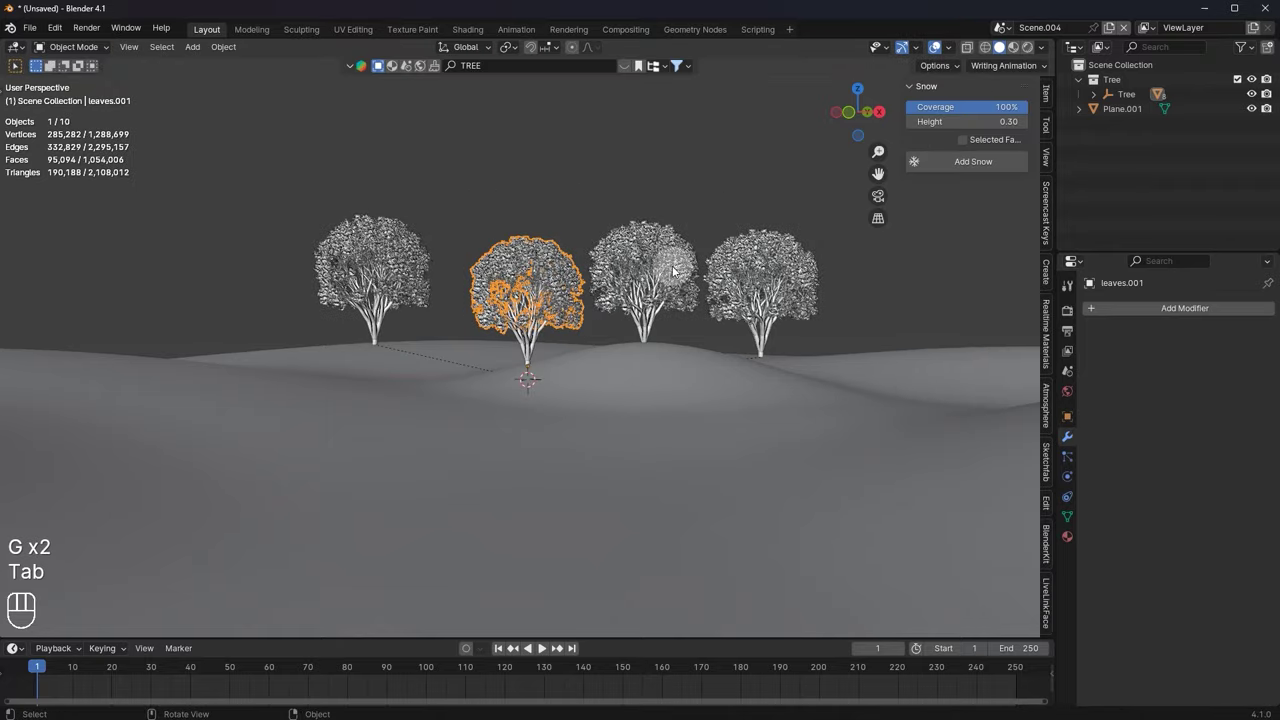